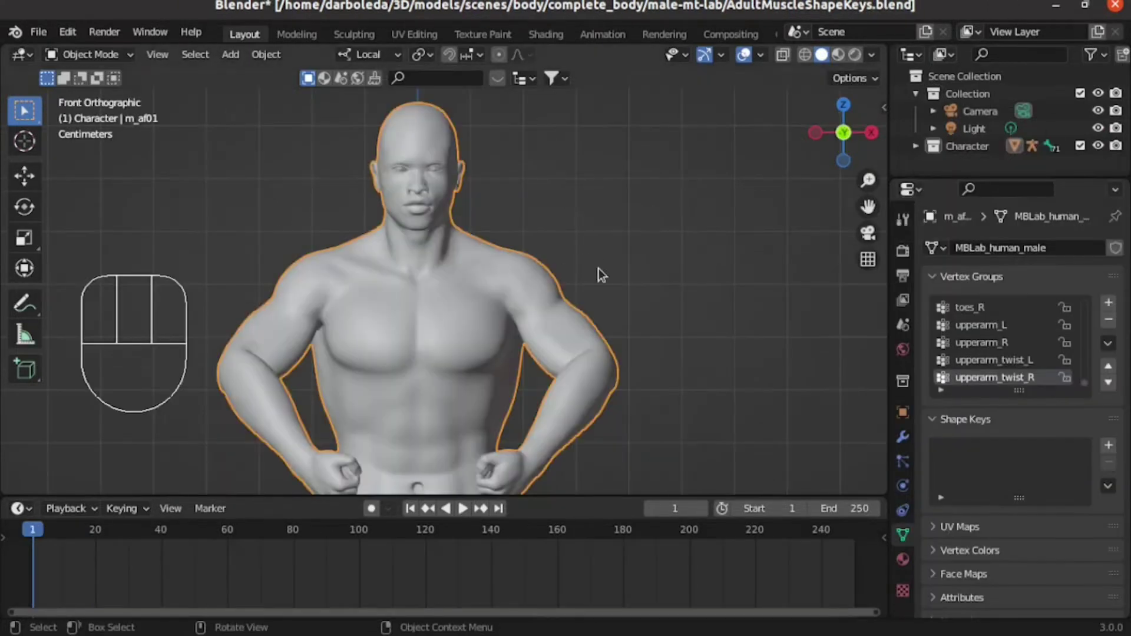
Add a Basis shape key and a second shape key, Key 1, to the character mesh.
left_click_drag(581, 279, 509, 338)
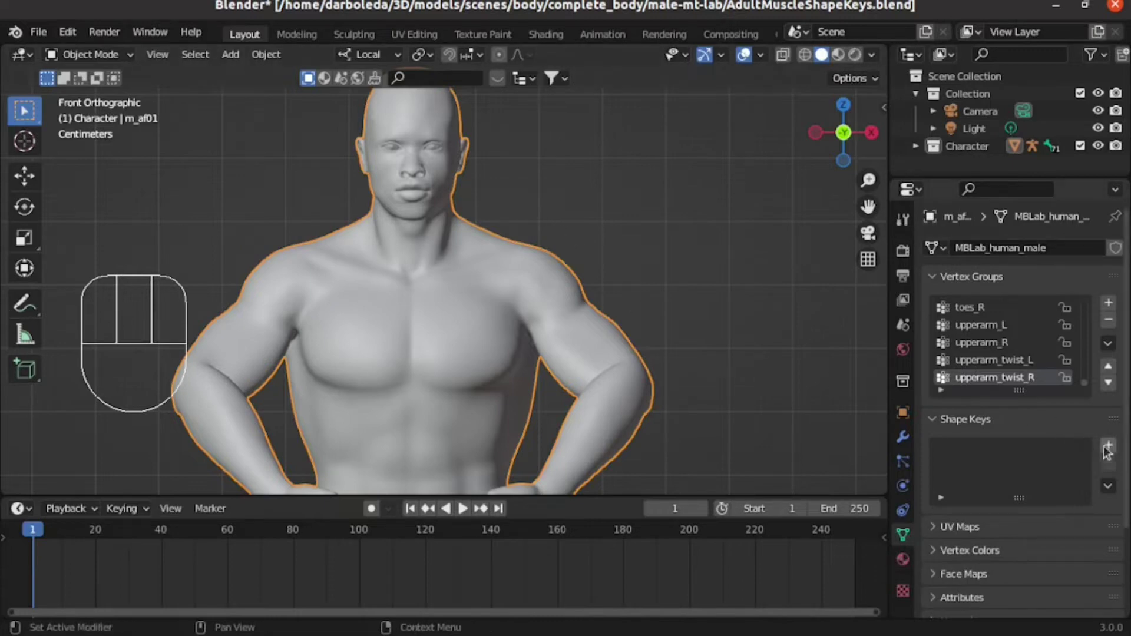
left_click(1110, 448)
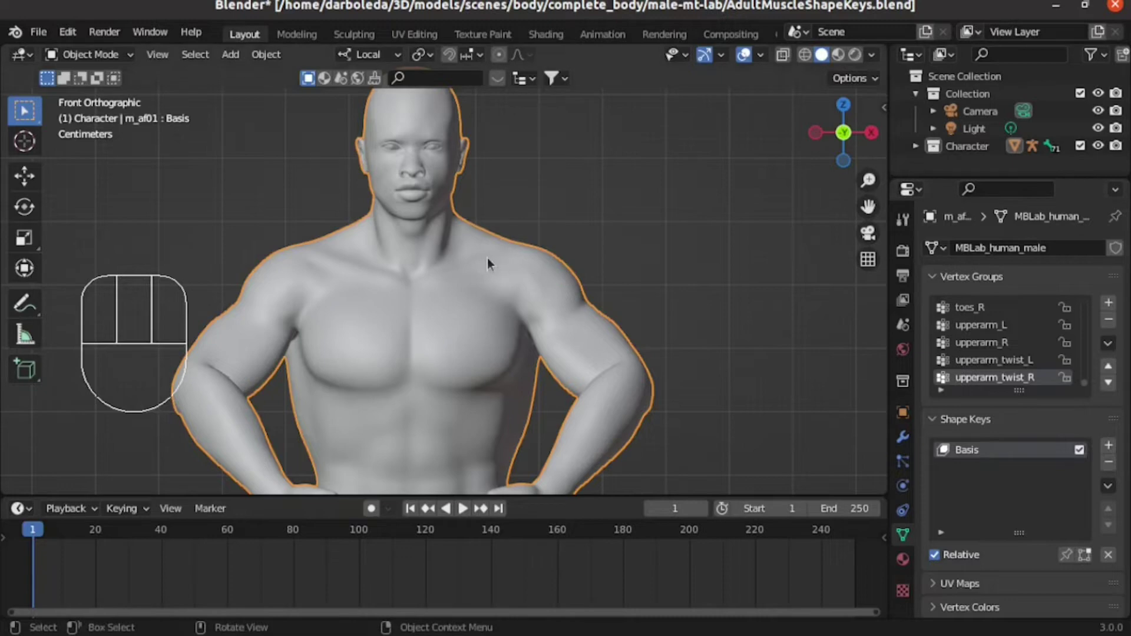
left_click(1107, 459)
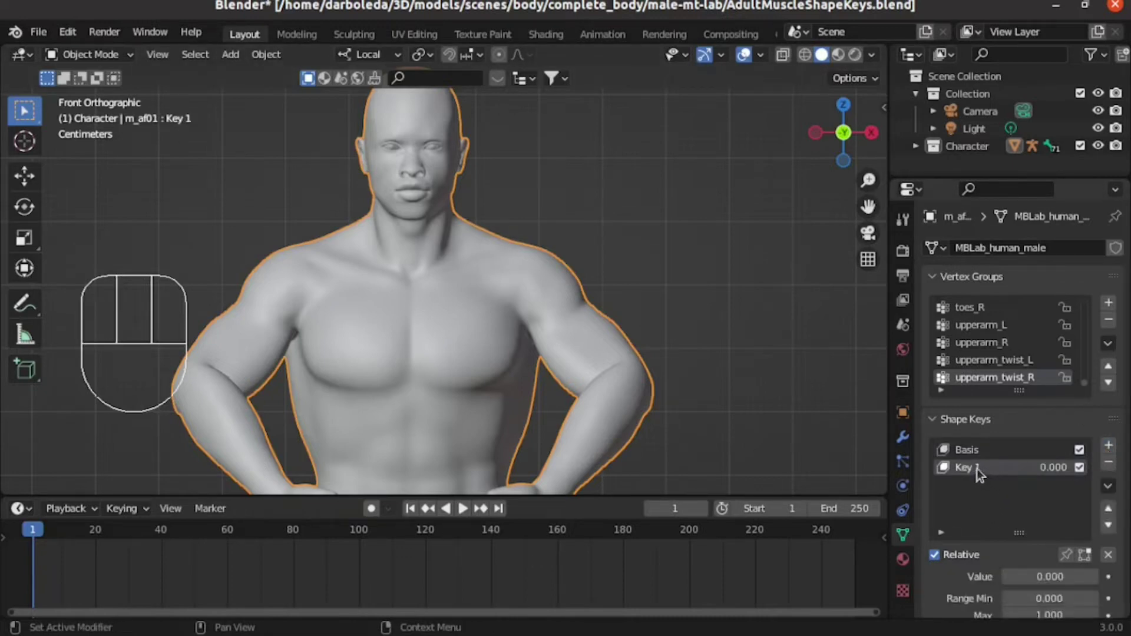
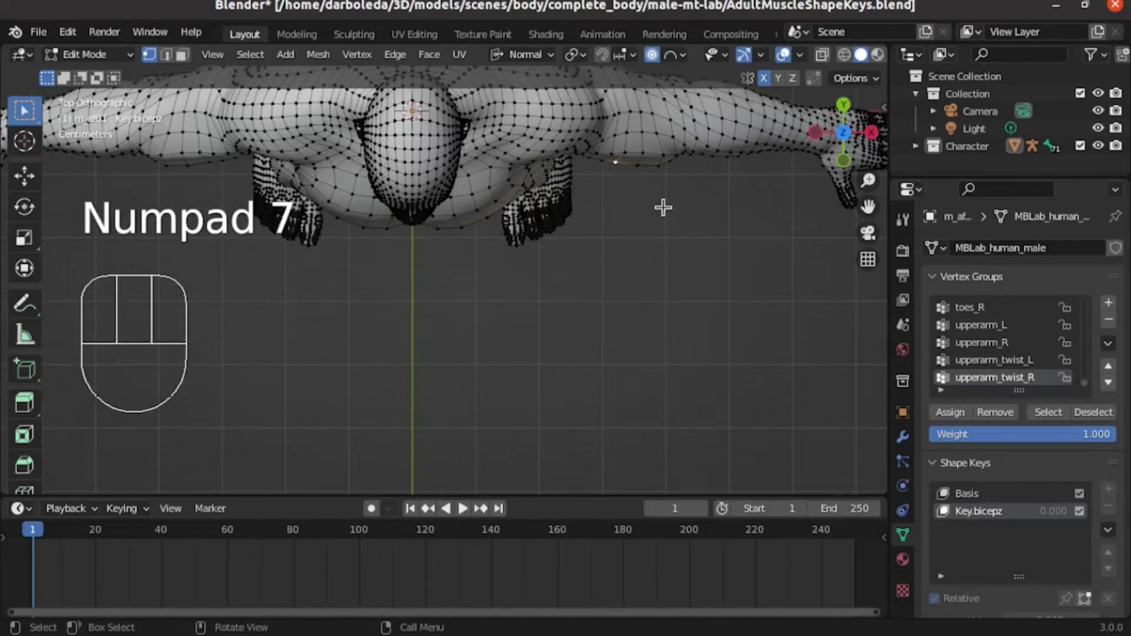
Start a proportional-falloff move on an upper-arm vertex for Key.bicepz.
key("g")
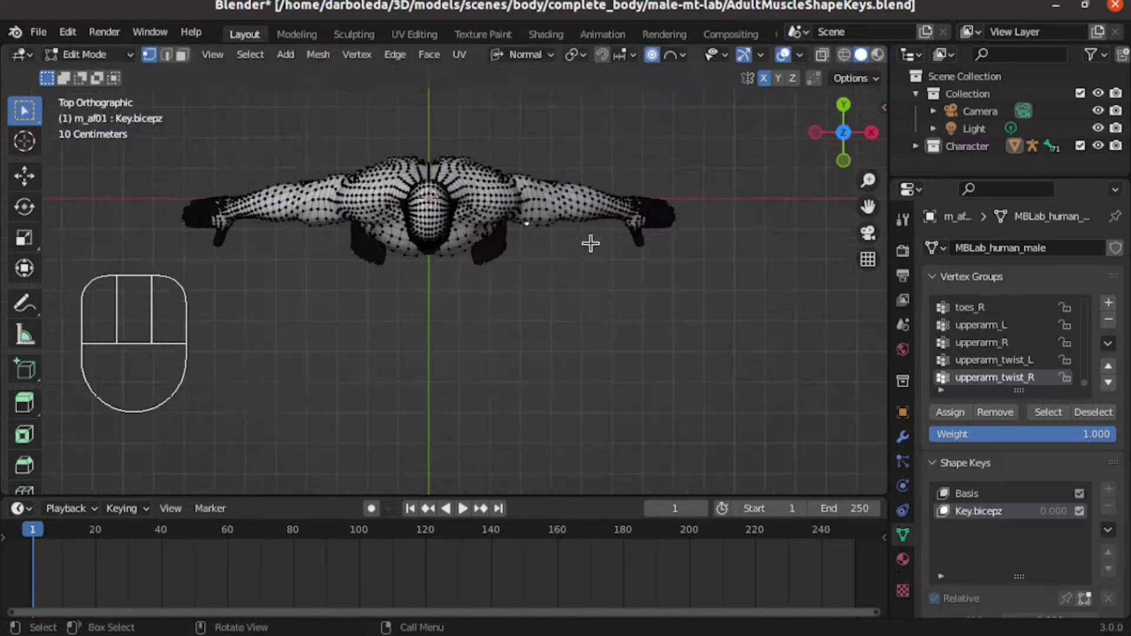
Push the upper-arm vertices outward with soft falloff to form a bicep bulge.
key("g")
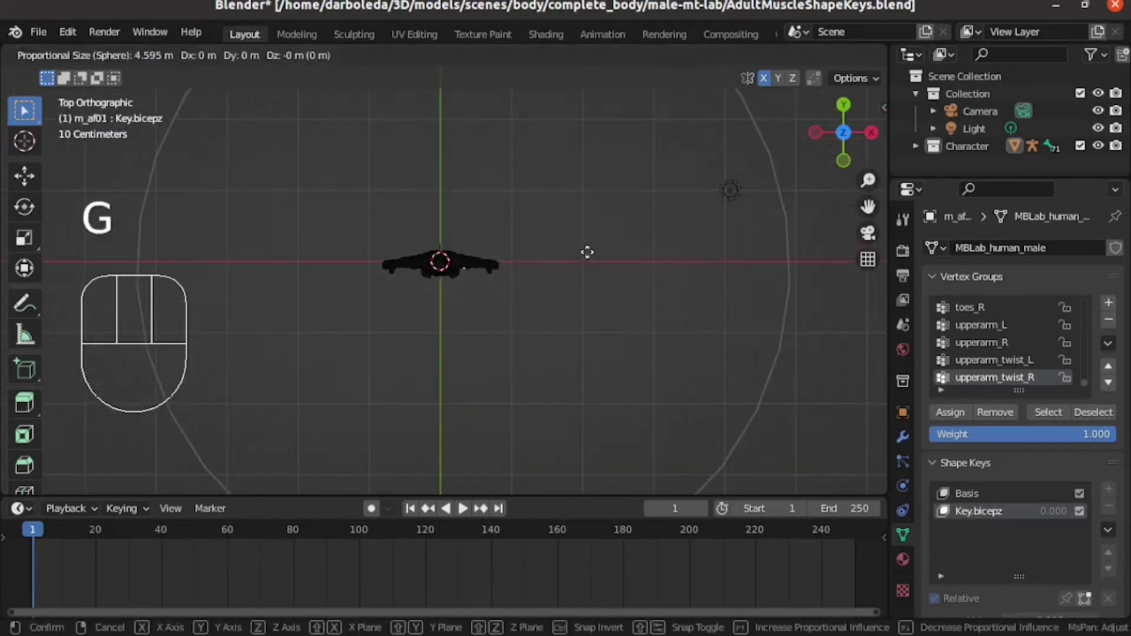
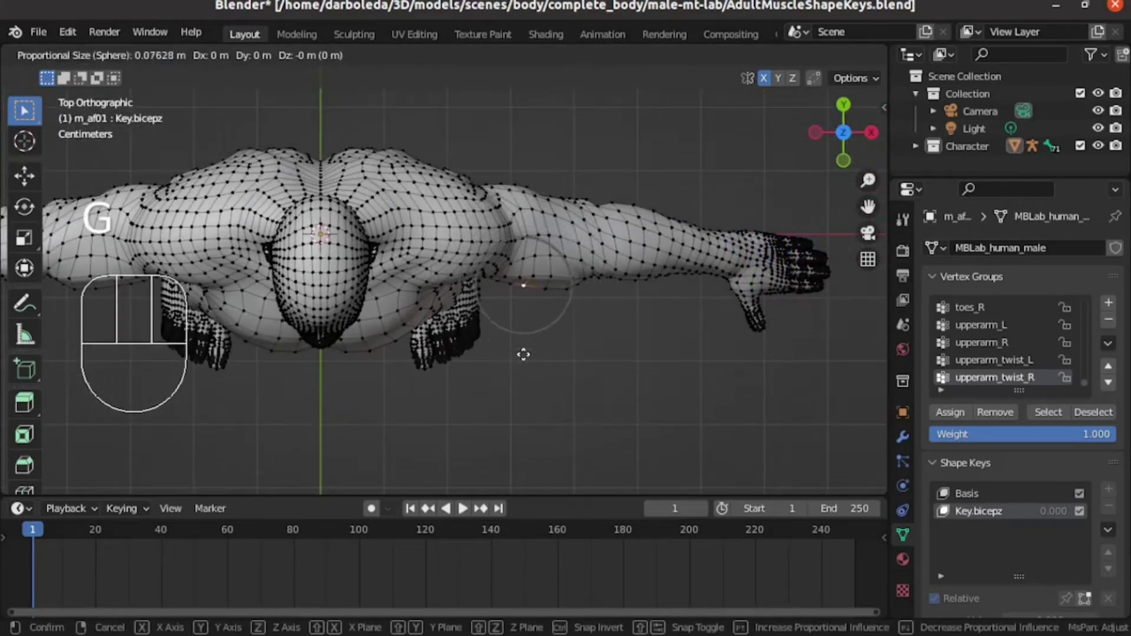
key("s")
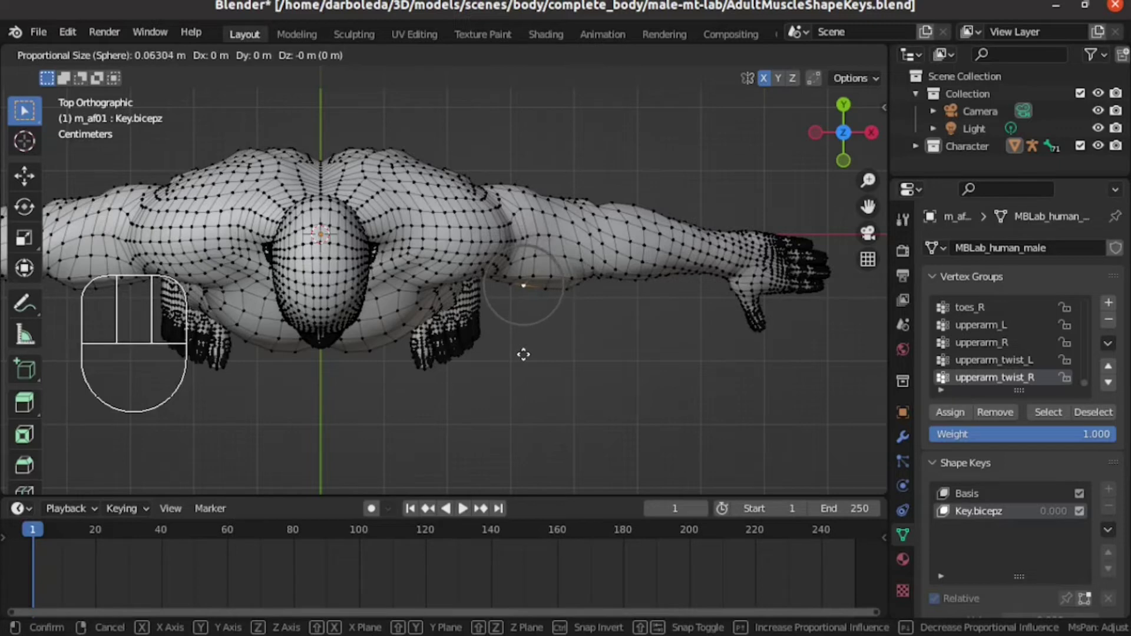
key("g")
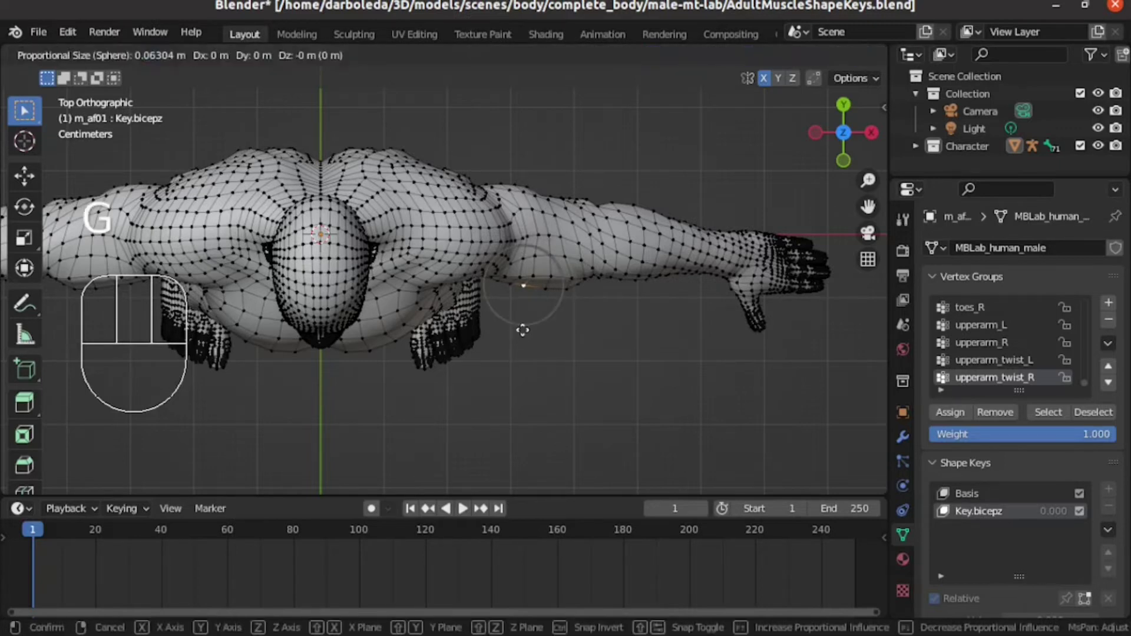
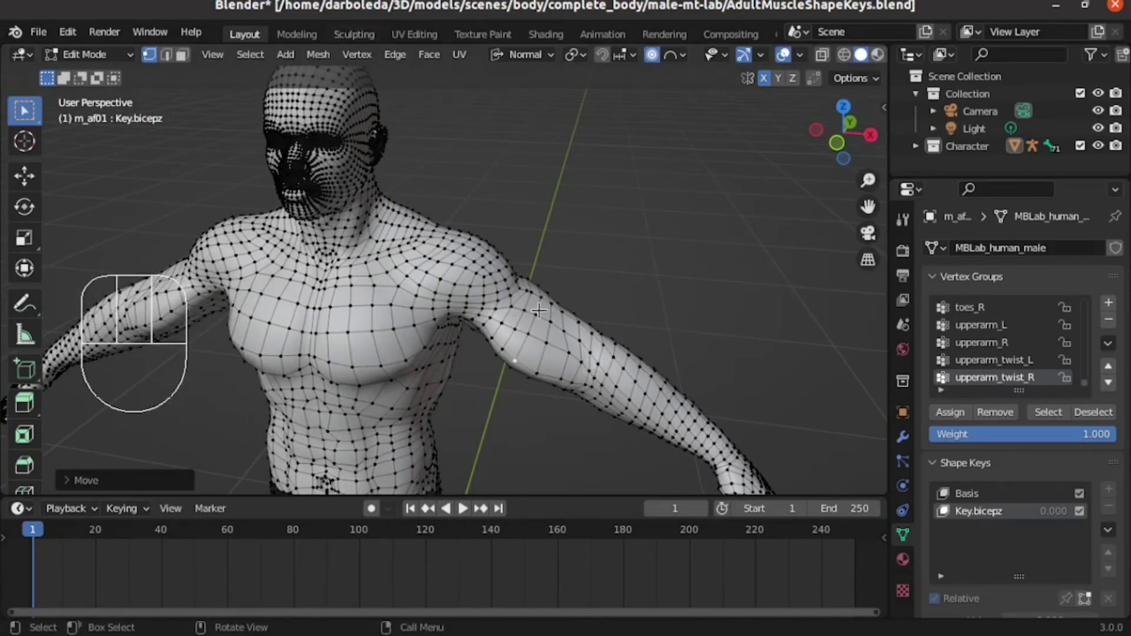
Return to Object Mode to view the finished bicep bulge on Key.bicepz.
key("Tab")
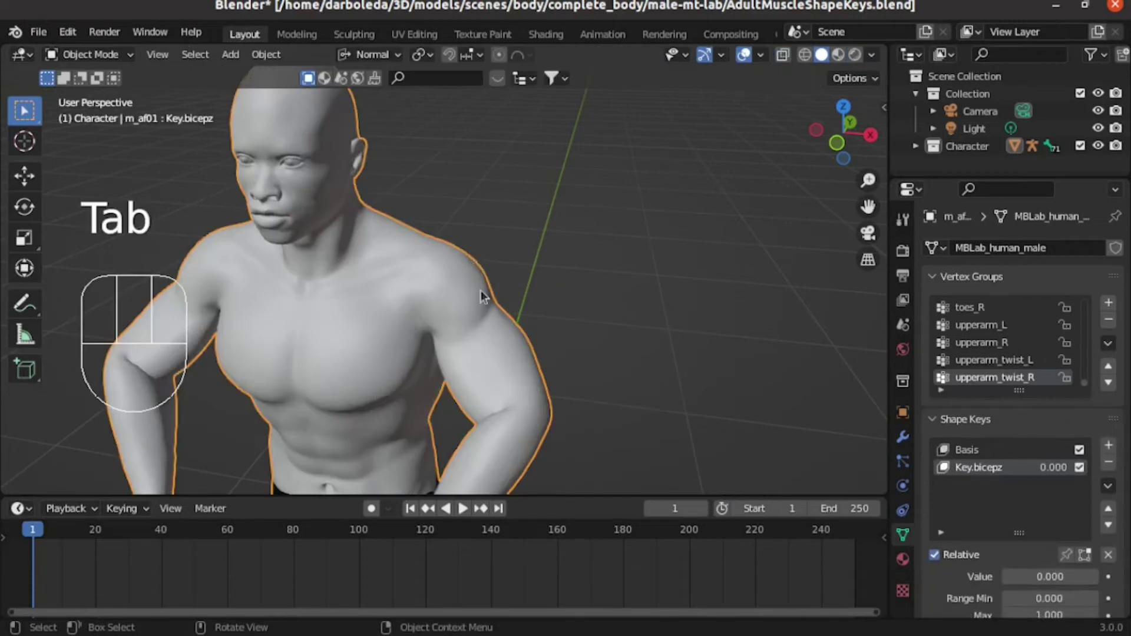
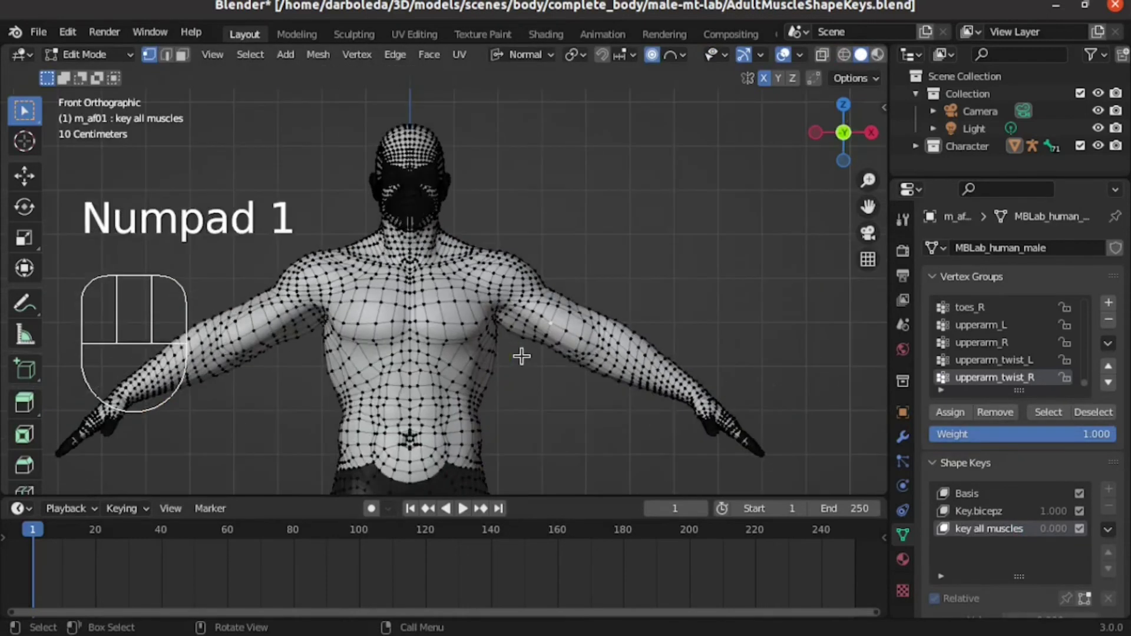
Inflate the whole body with Shrink/Fatten on 'key all muscles' and return to Object Mode.
key("a")
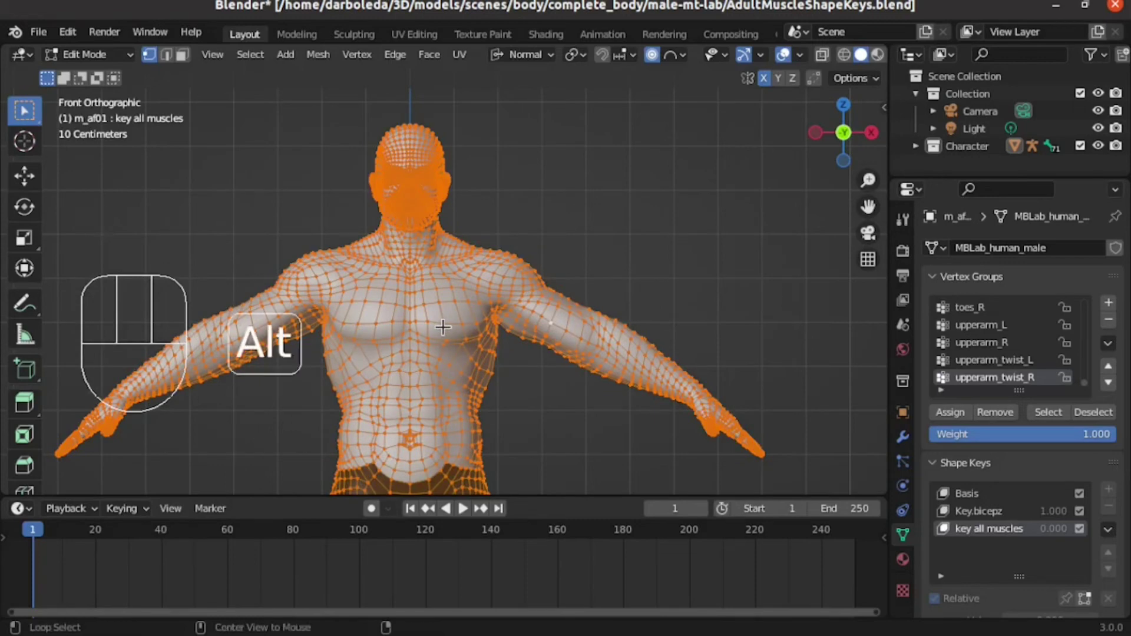
key("alt+s")
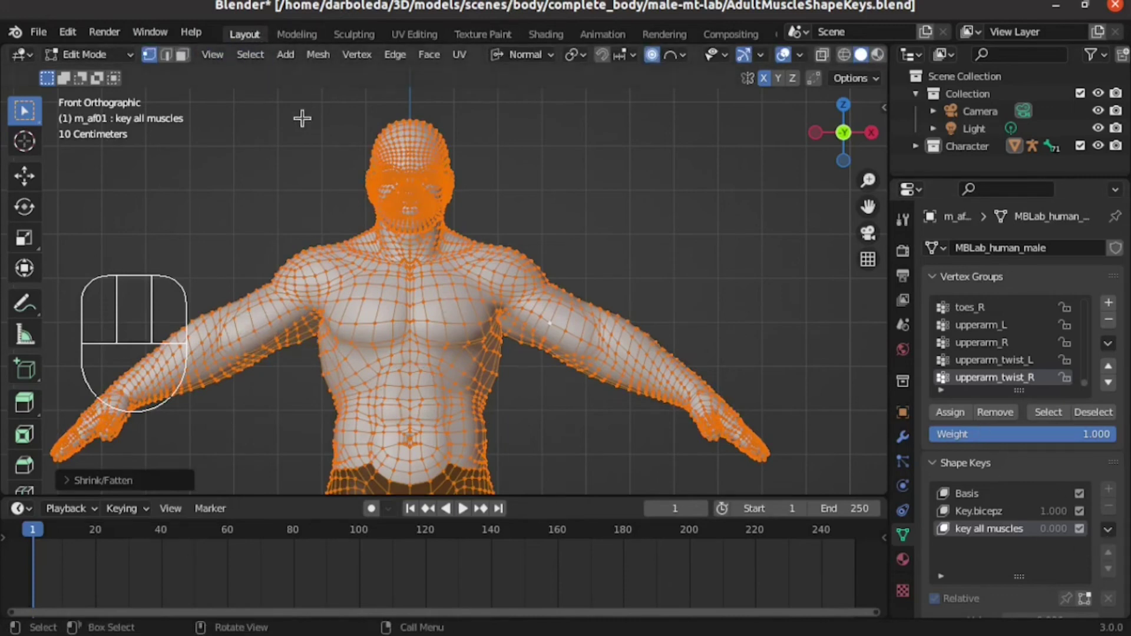
key("Tab")
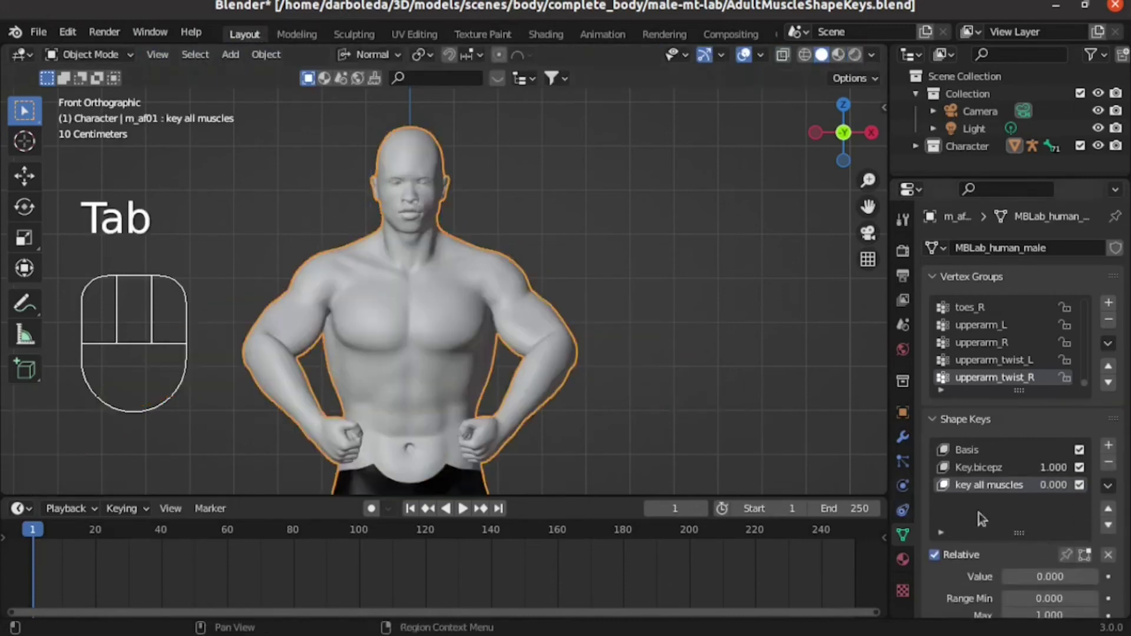